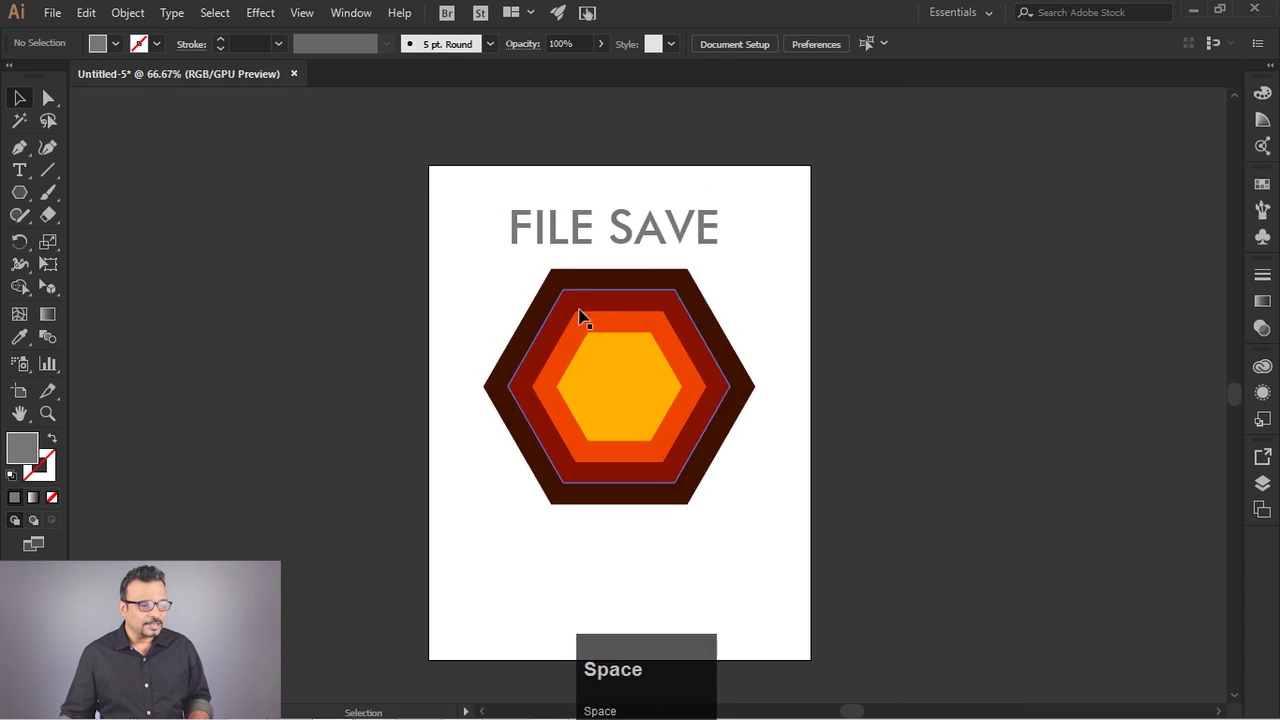
Step: Start a Save As of the artwork named Hexagon in Adobe Illustrator (*.AI) format
drag(62, 19, 237, 22)
drag(237, 22, 475, 221)
click(472, 216)
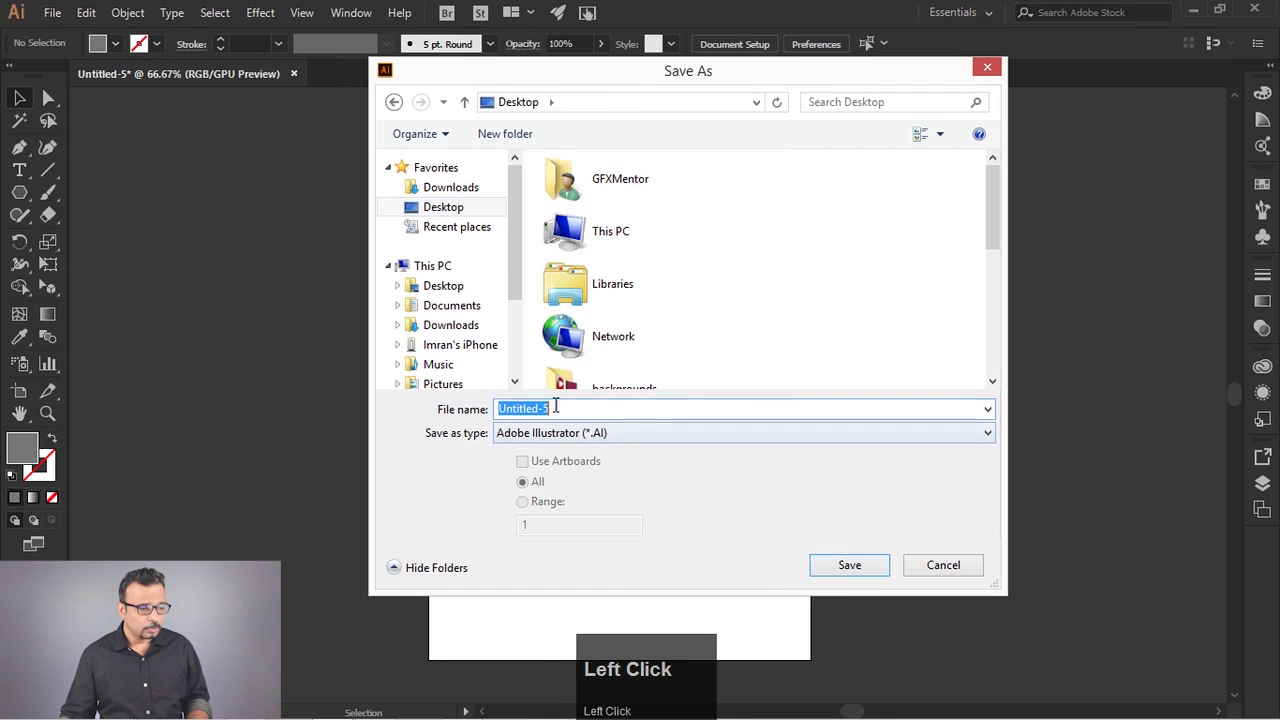
text(exagon)
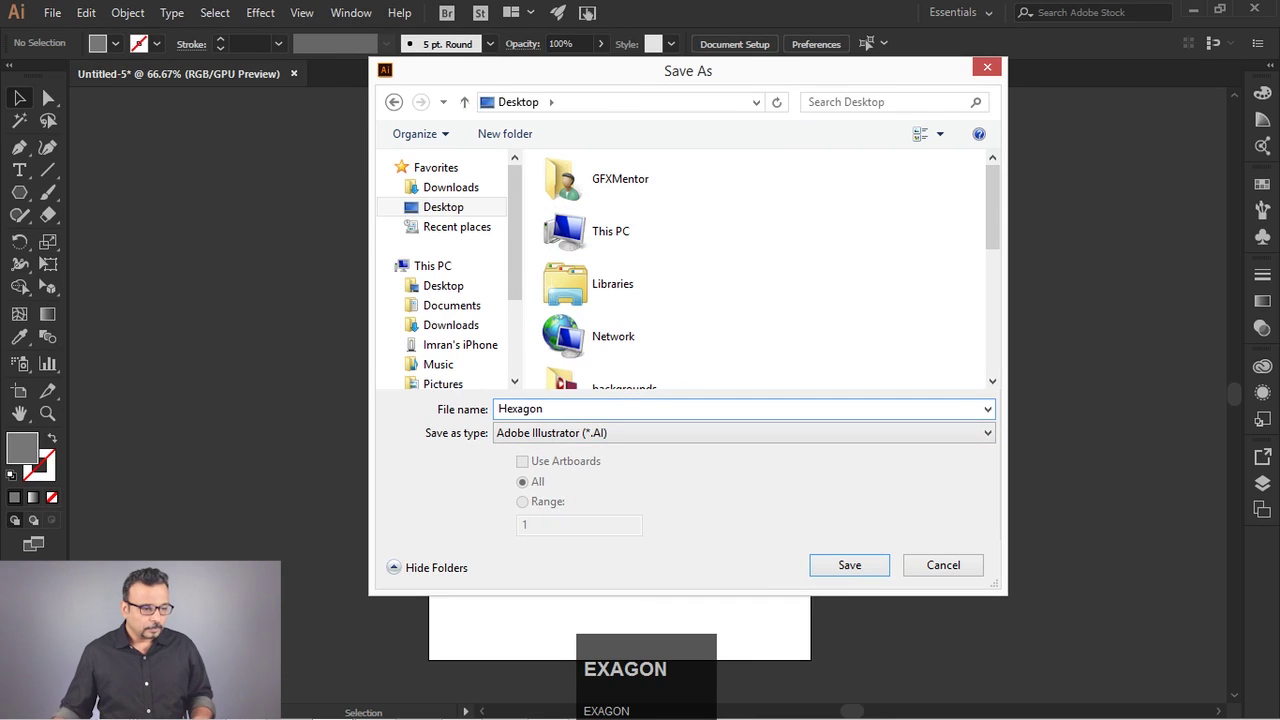
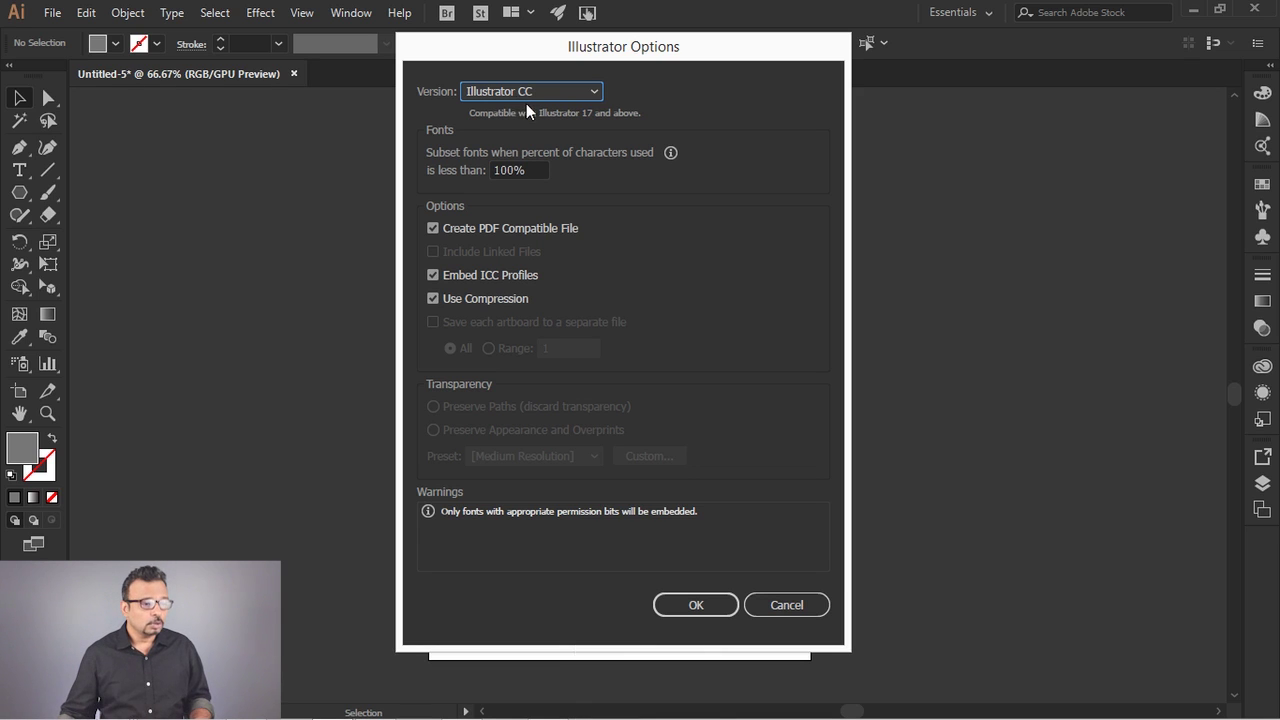
Step: Set the Illustrator Options version to legacy Illustrator CS6, triggering the legacy-format warning
click(564, 104)
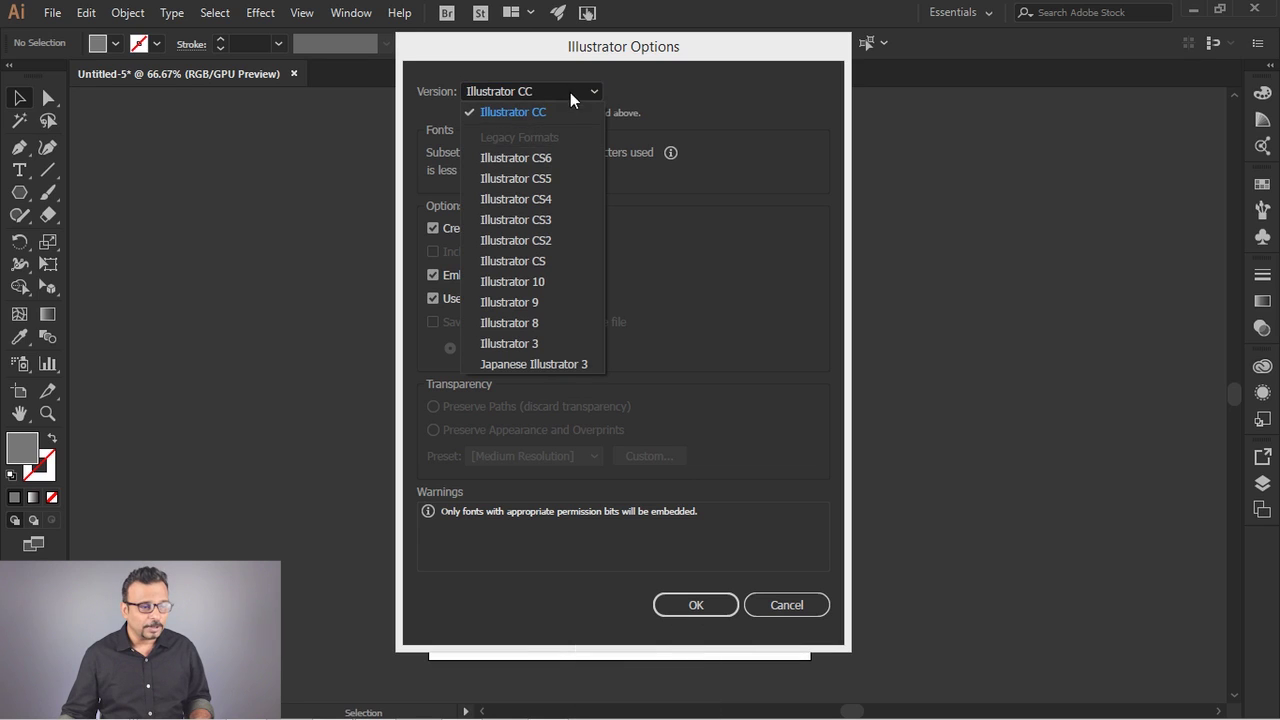
click(564, 165)
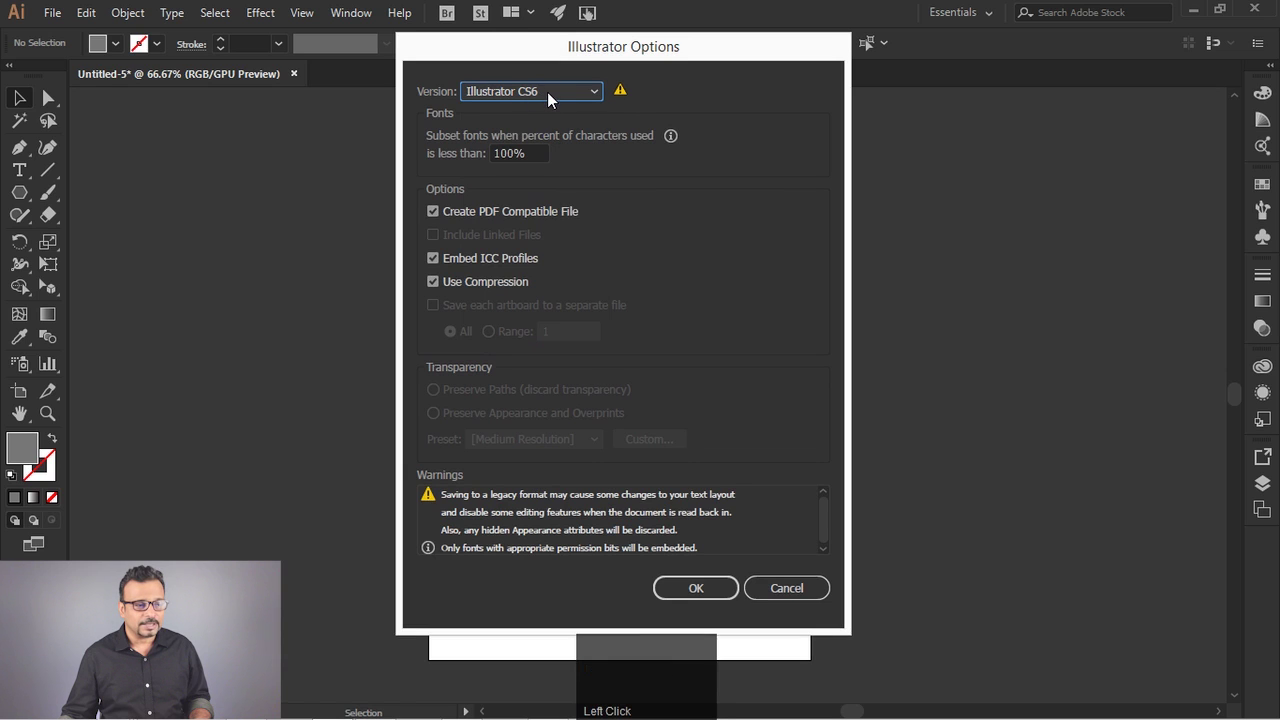
click(550, 100)
click(550, 100)
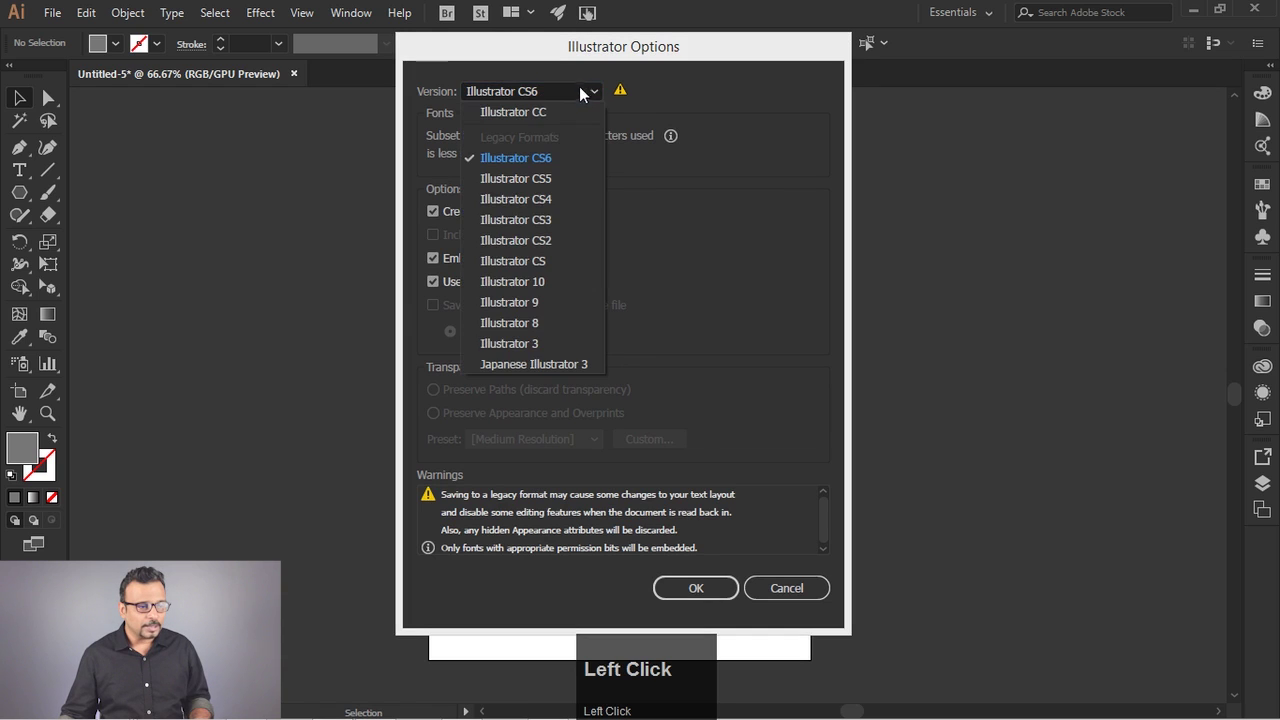
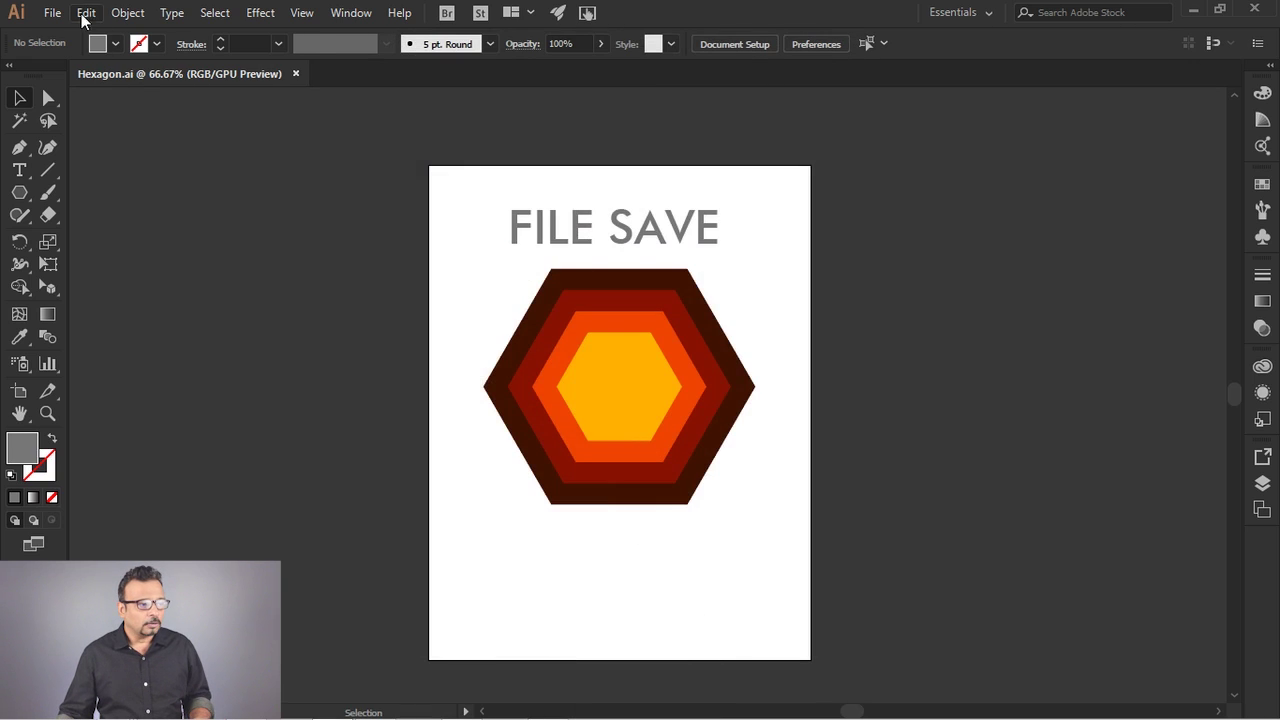
Step: Save As again with Adobe PDF (*.PDF) type and review the Marks and Bleeds settings
drag(56, 16, 567, 439)
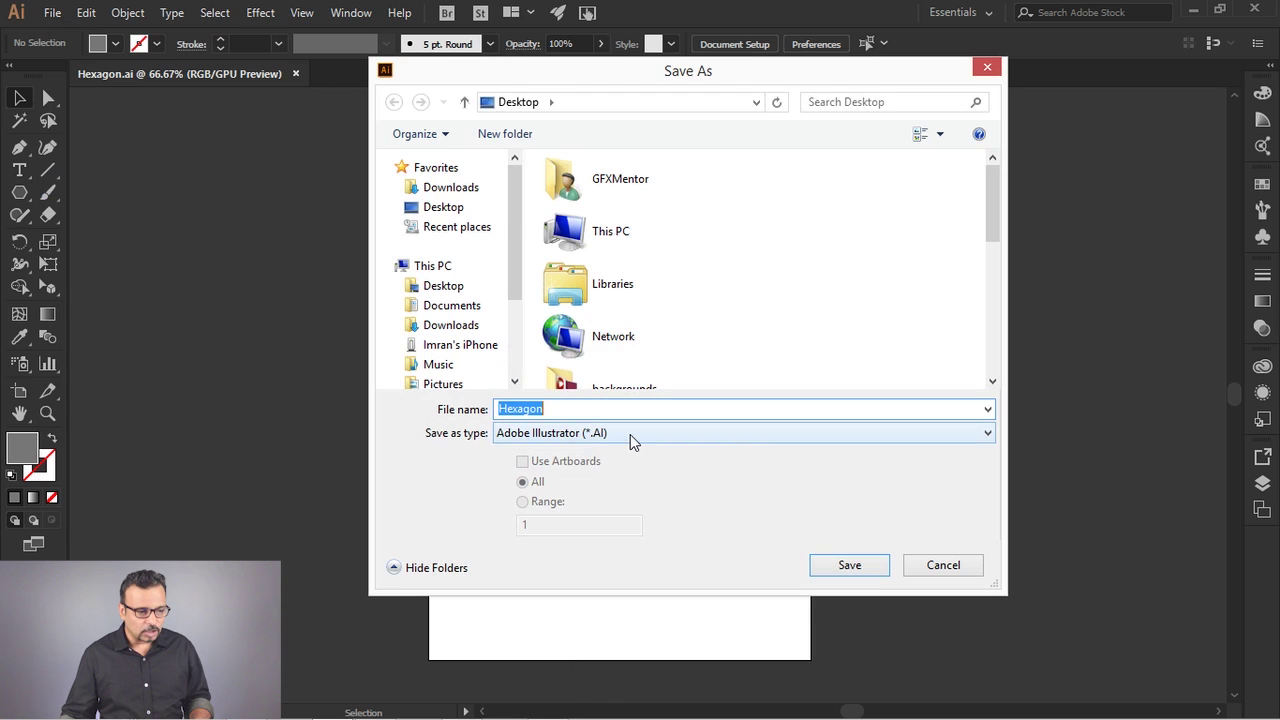
click(638, 437)
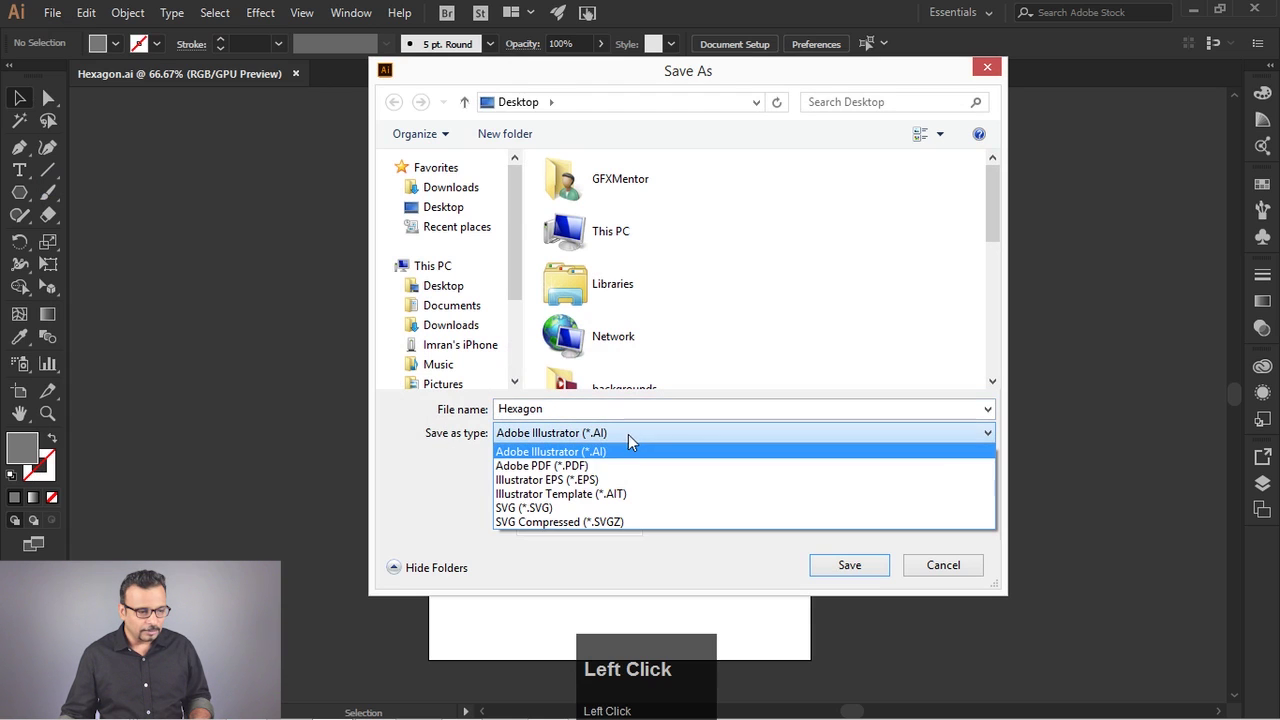
click(610, 471)
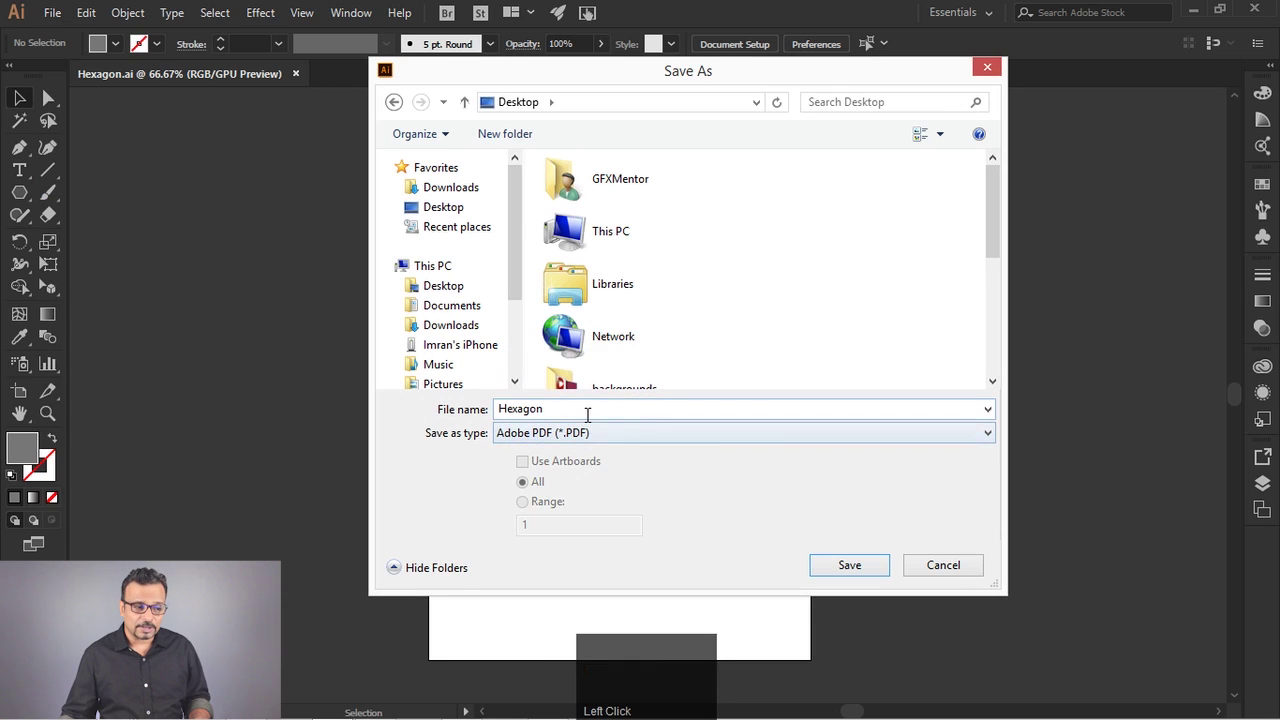
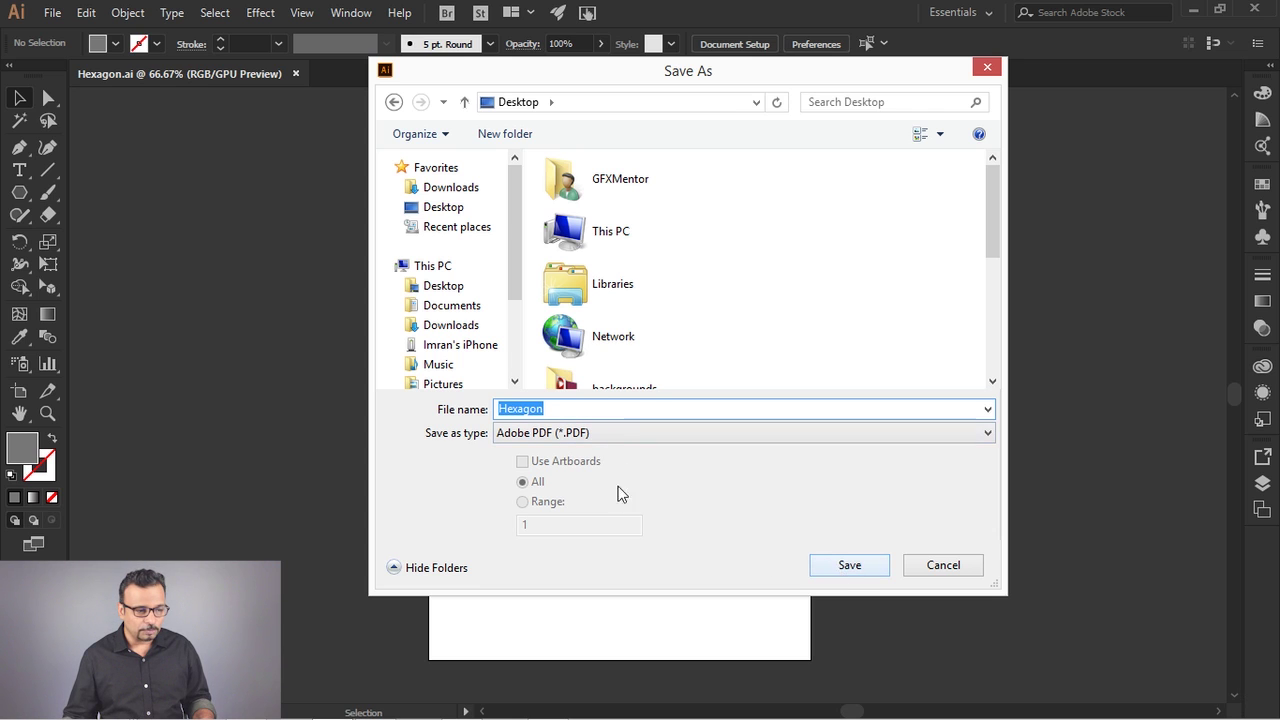
drag(837, 565, 517, 193)
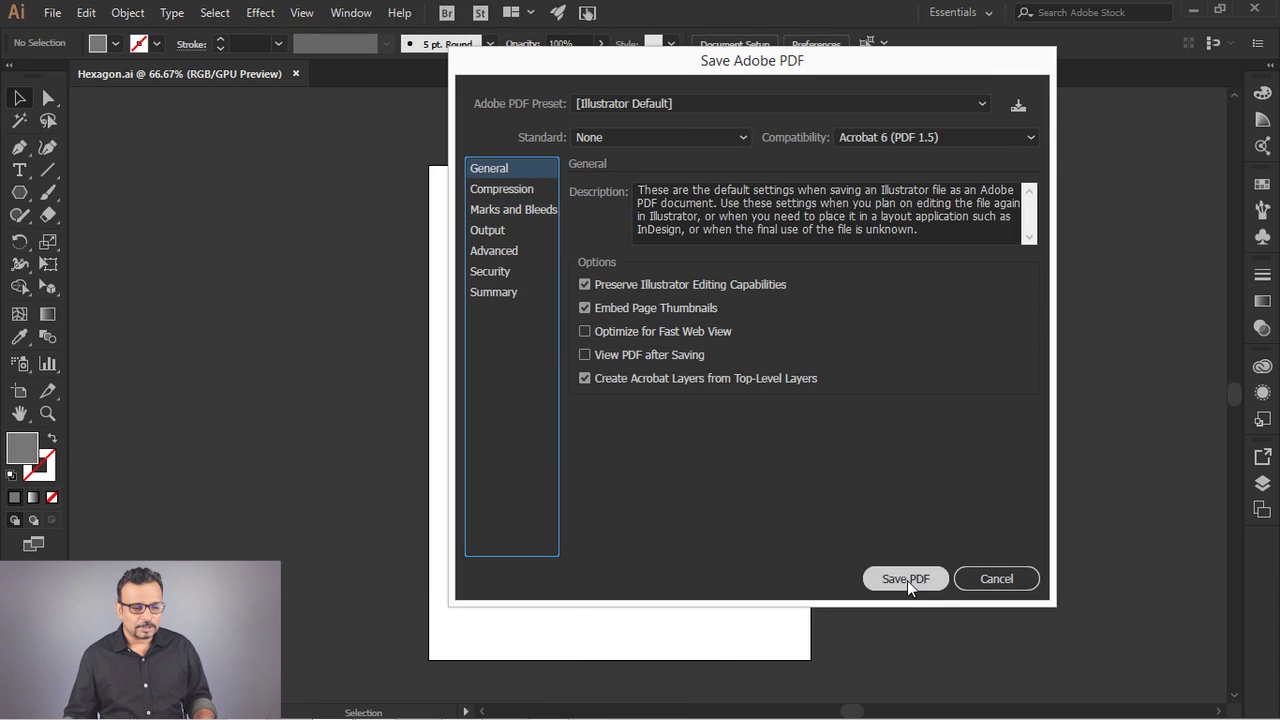
Step: Save the Hexagon PDF with the Illustrator Default preset
click(914, 586)
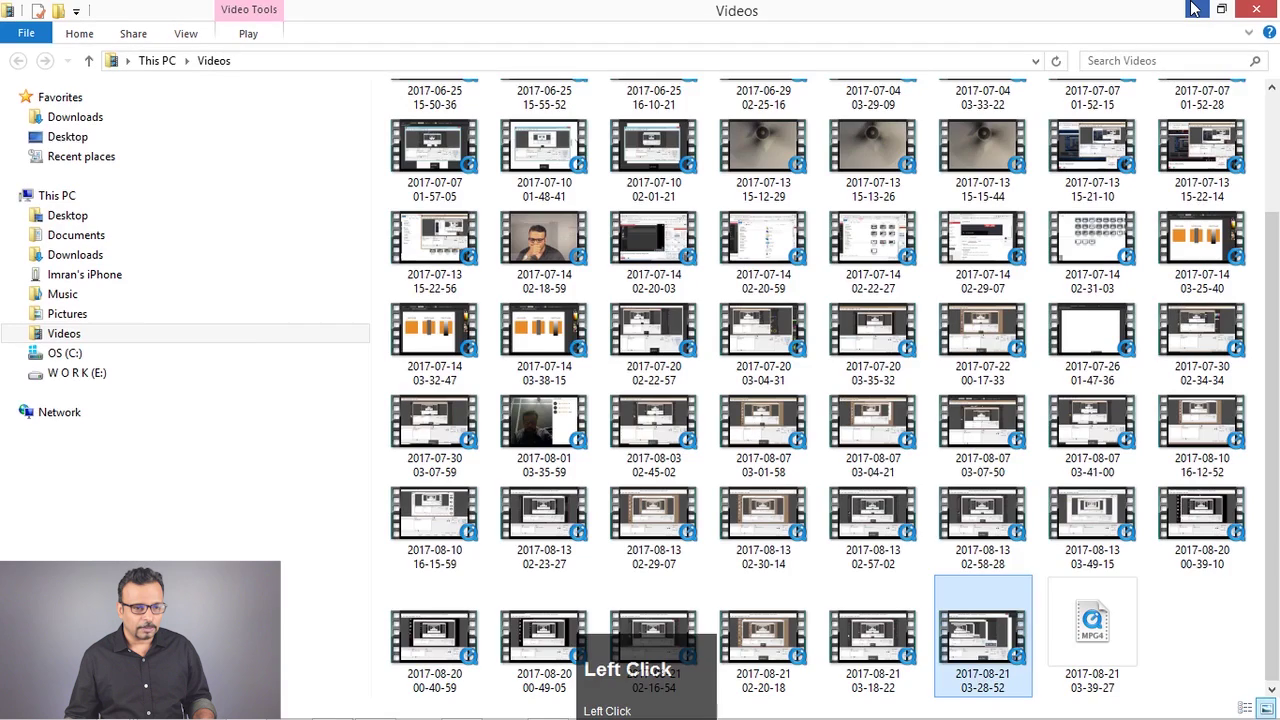
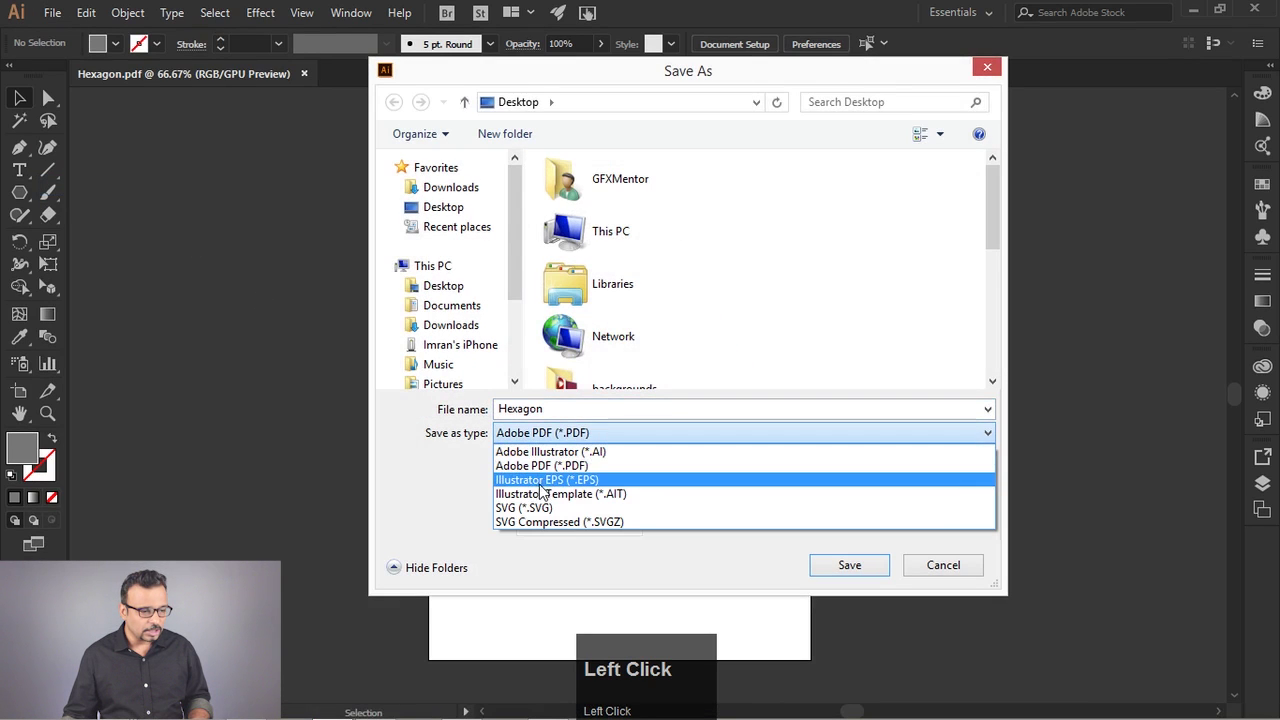
Step: Choose Illustrator EPS (*.EPS) as the save type for Hexagon
click(644, 484)
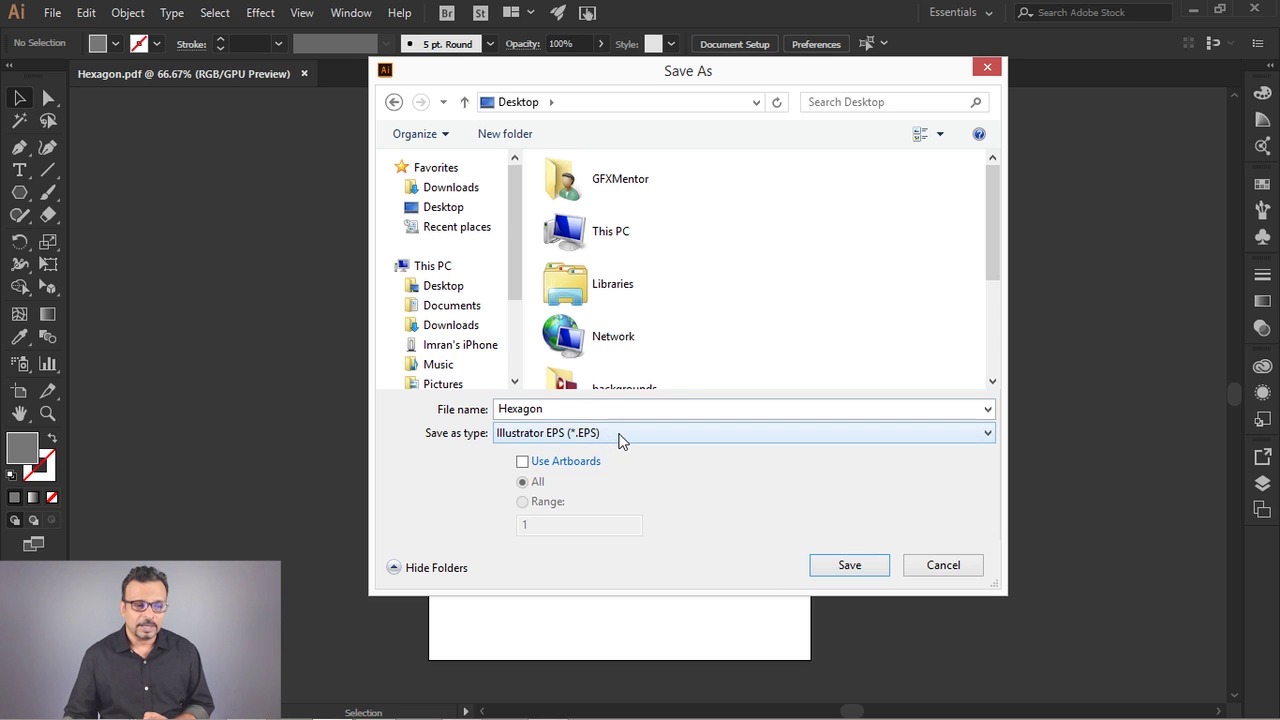
Step: Save the artwork as Hexagon.svg with the default SVG Options
click(627, 437)
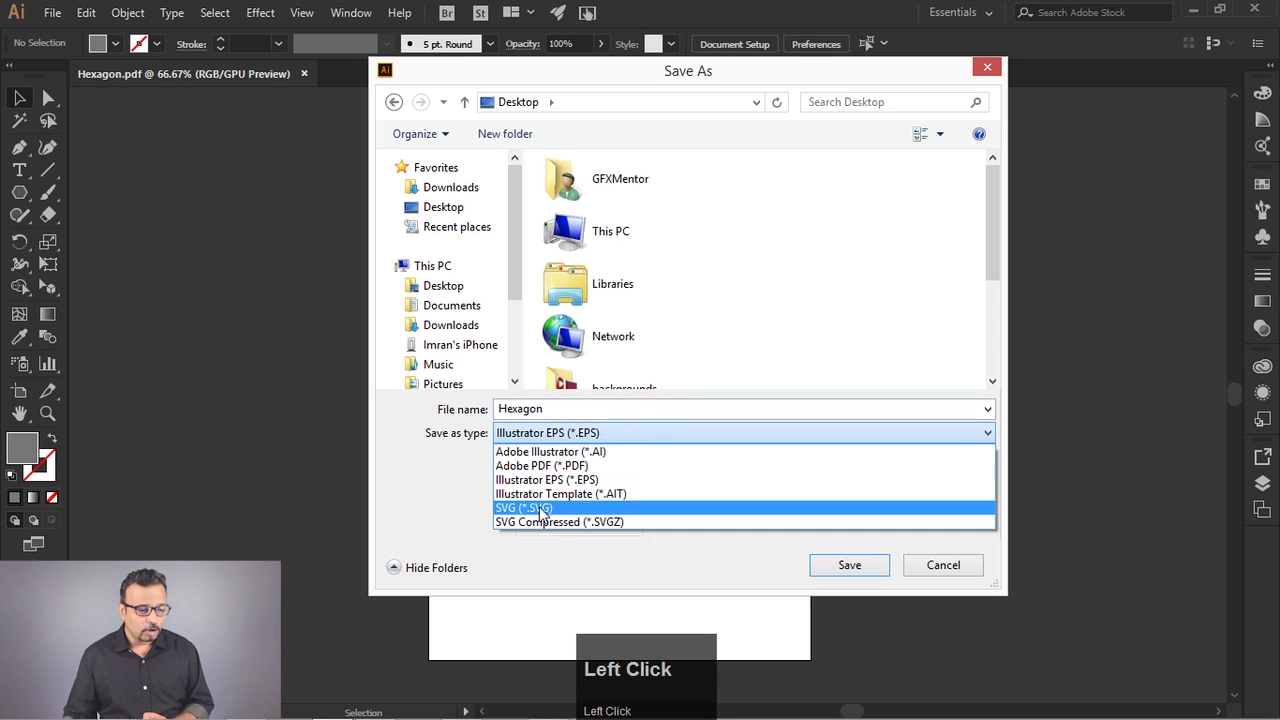
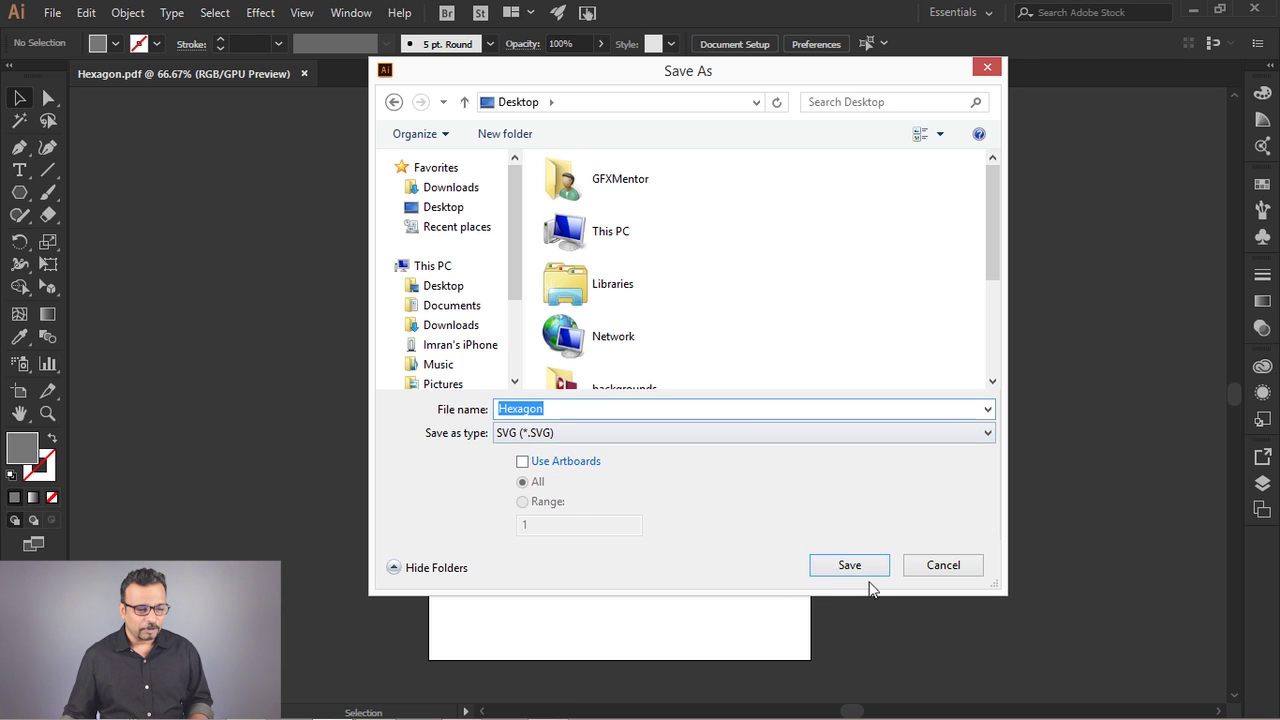
click(872, 571)
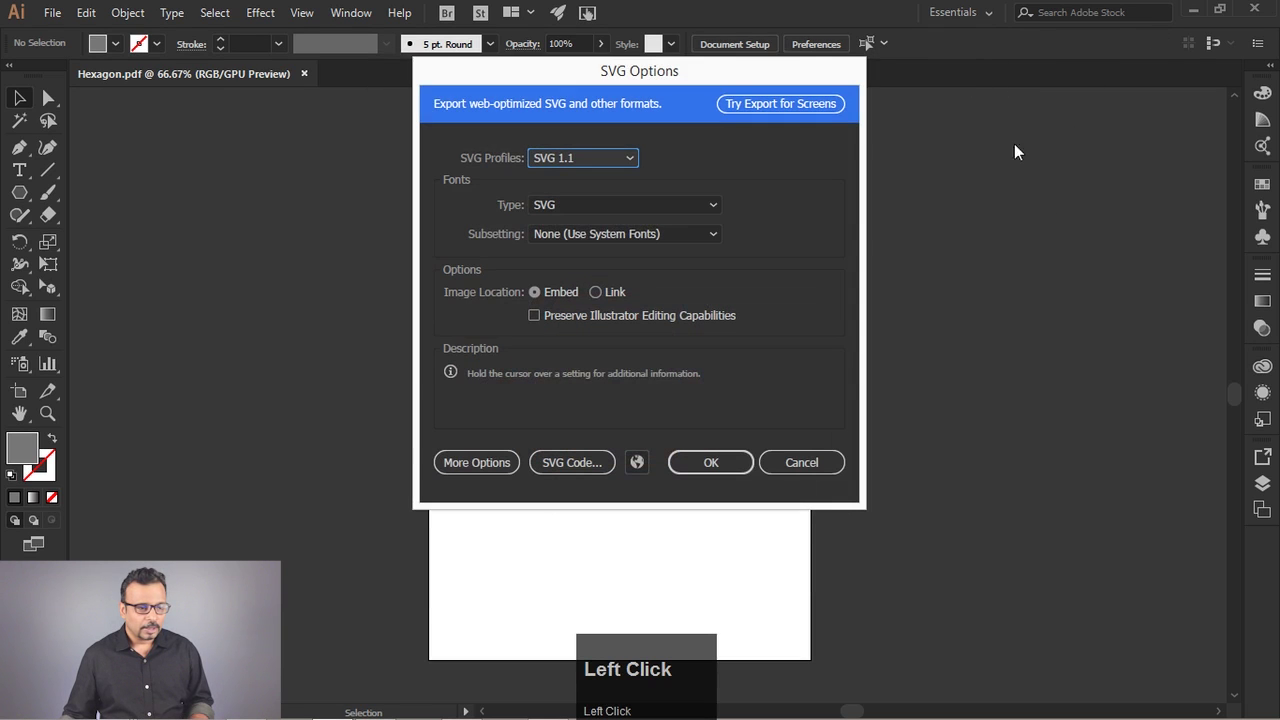
click(702, 471)
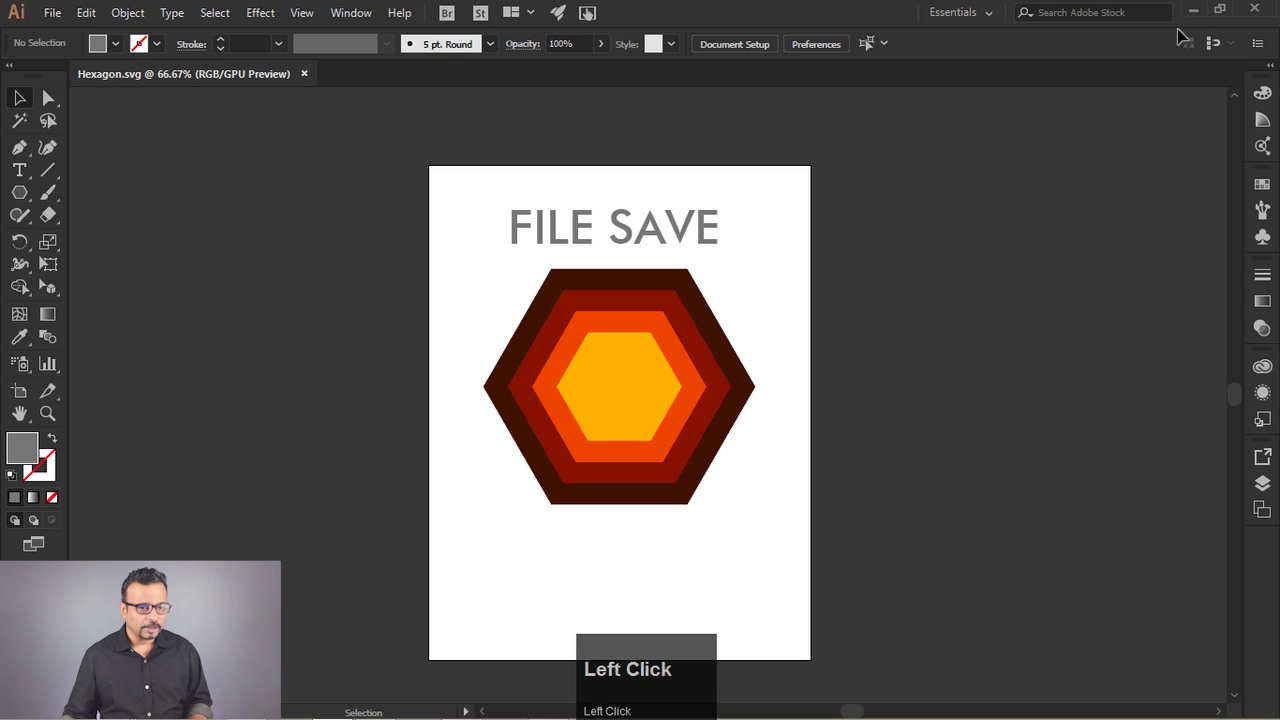
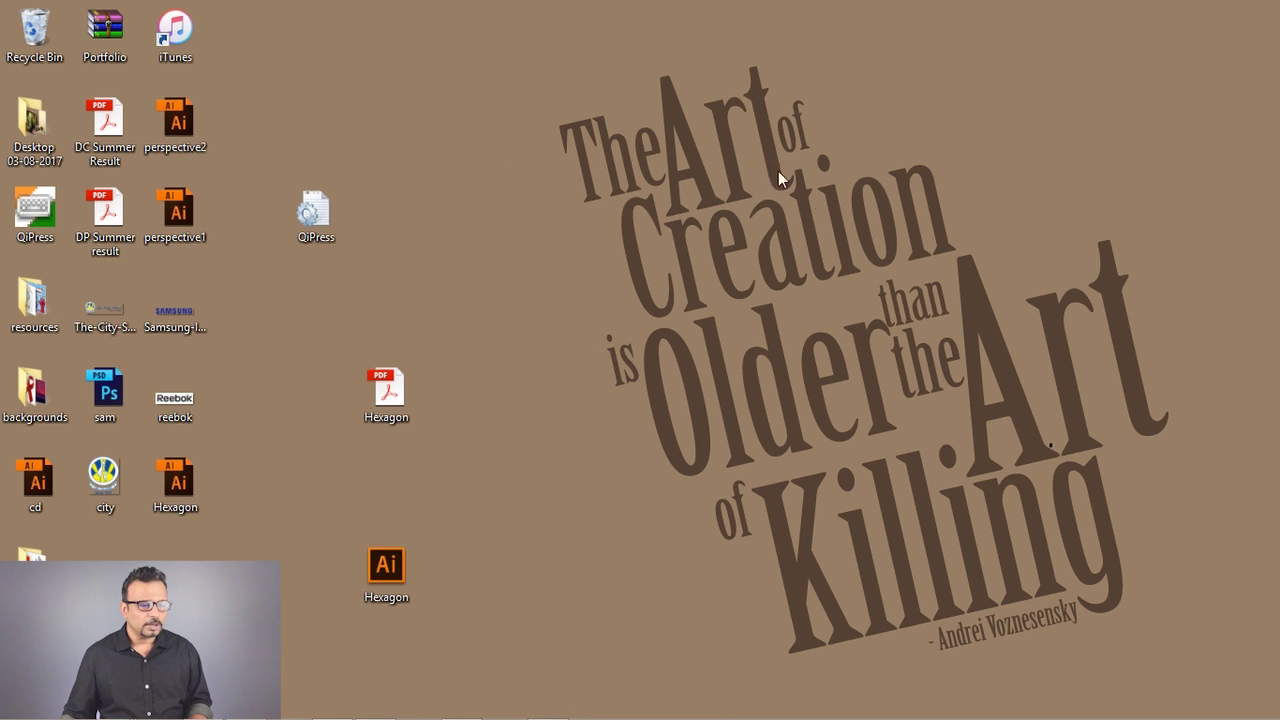
Step: Open the desktop Hexagon SVG with Firefox to render the hexagon and File Save title
drag(449, 14, 884, 336)
right_click(858, 309)
click(805, 307)
key(alt+=)
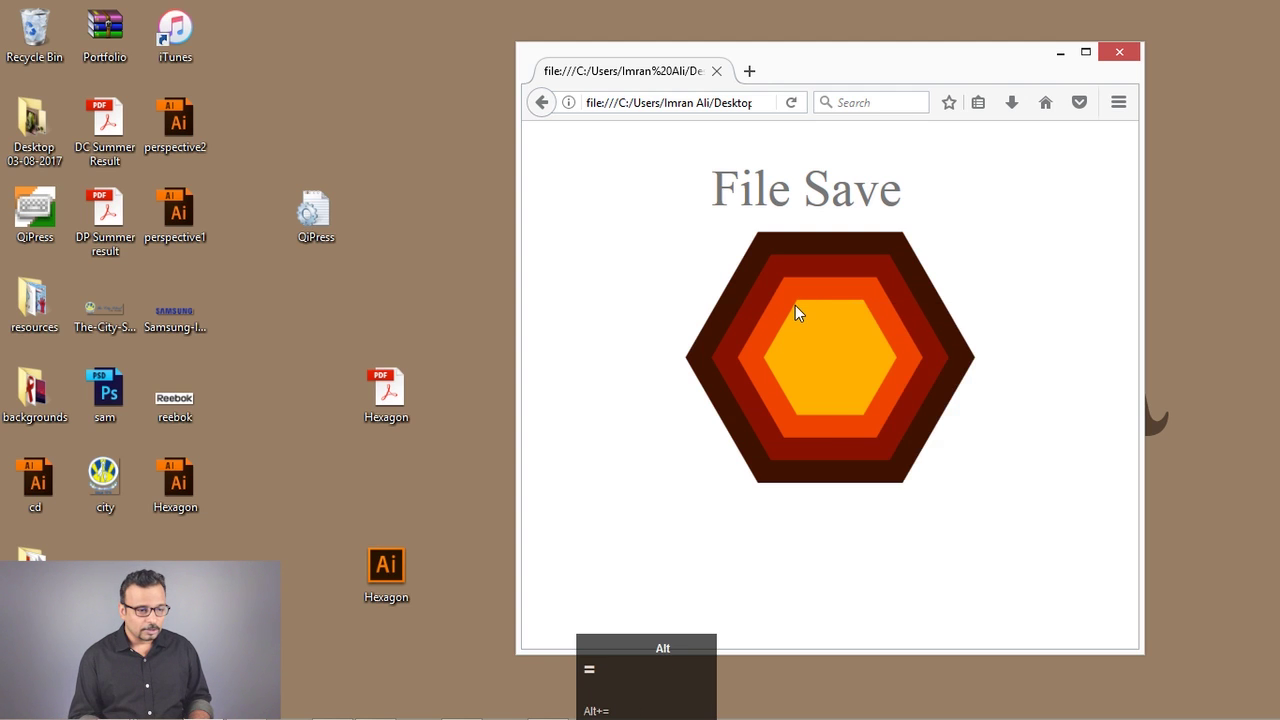
Step: Move the Firefox window aside to reveal the Hexagon files on the desktop
right_click(779, 319)
drag(1067, 563, 683, 36)
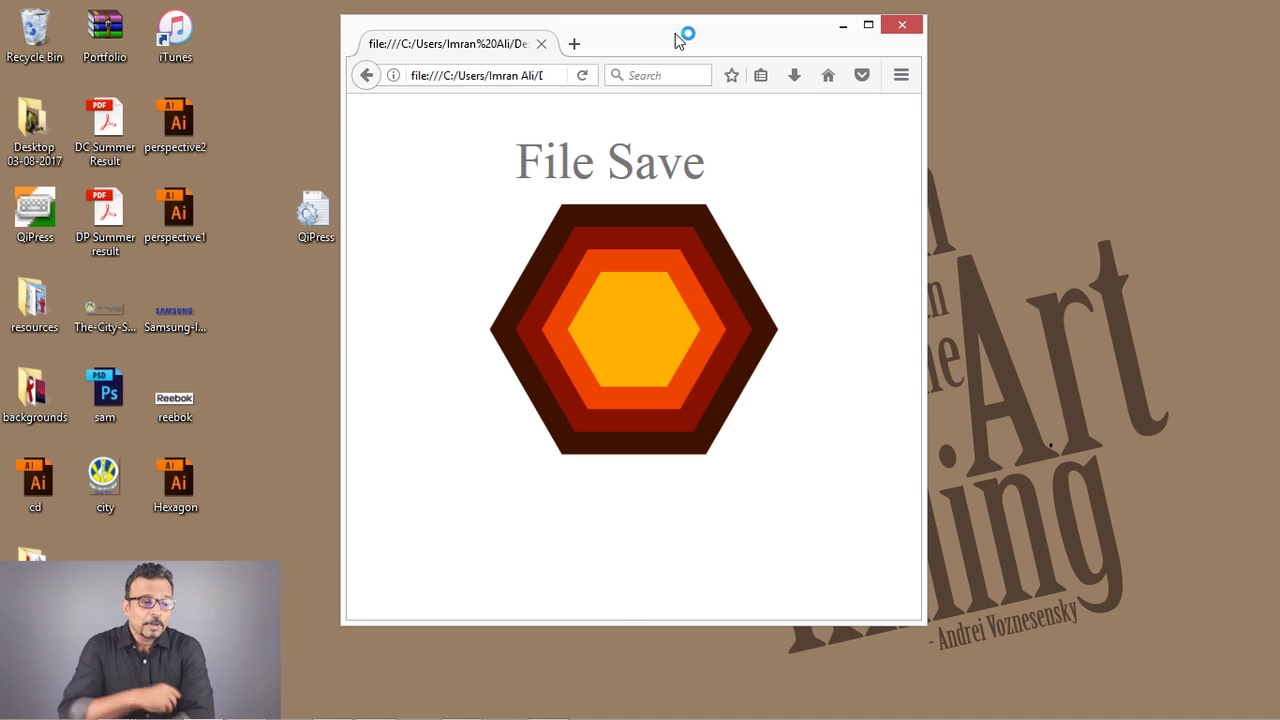
drag(597, 35, 416, 584)
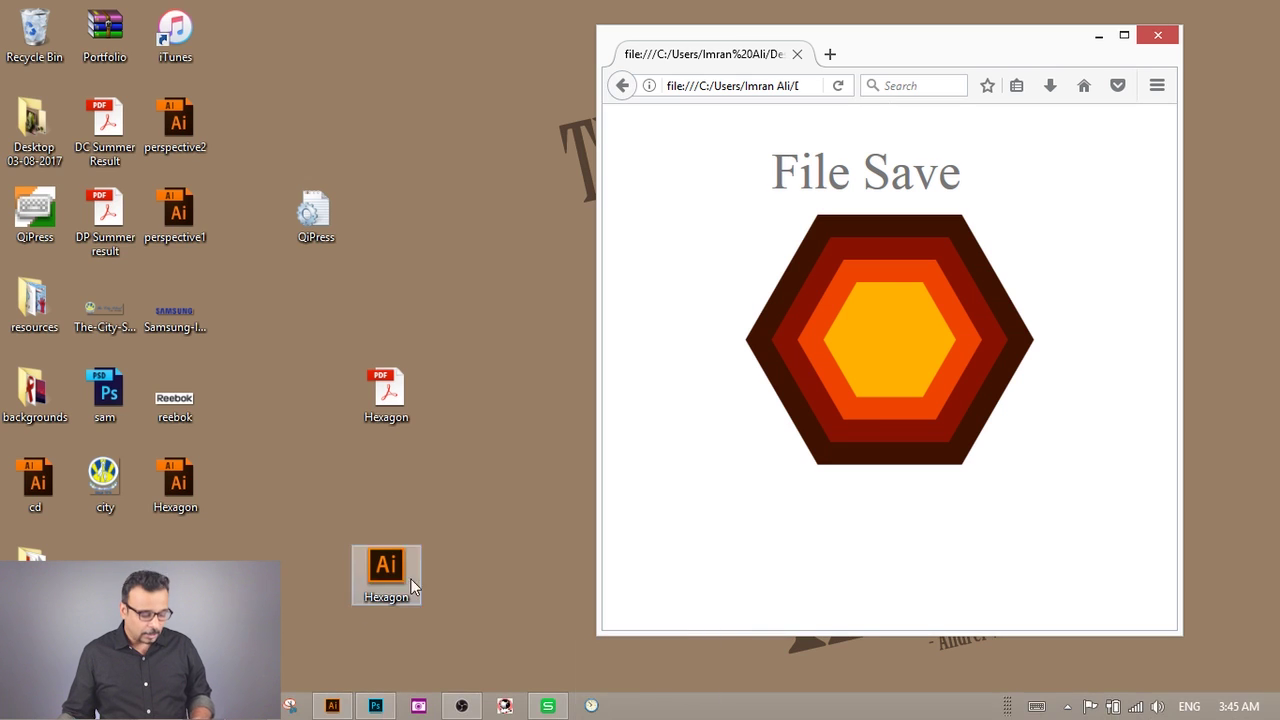
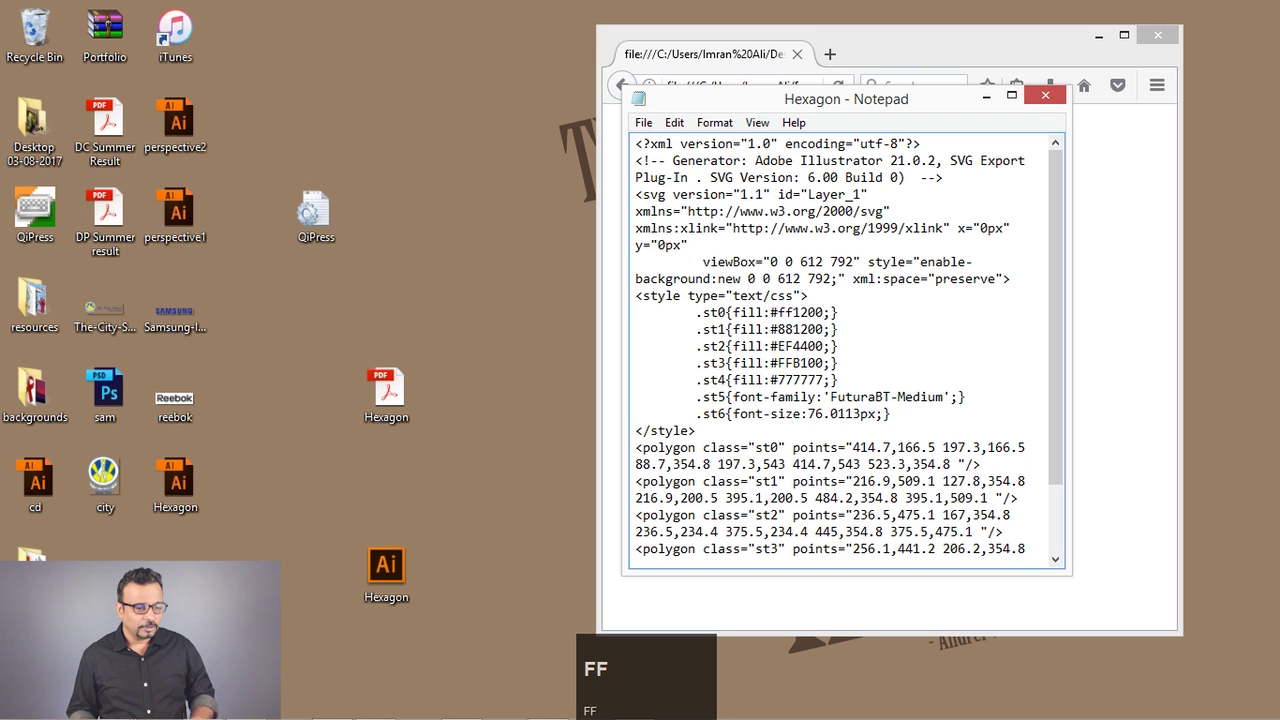
Step: Change the .st0 fill value to #ff0000 in the SVG code, then close Notepad
key(Delete)
text(00)
click(657, 125)
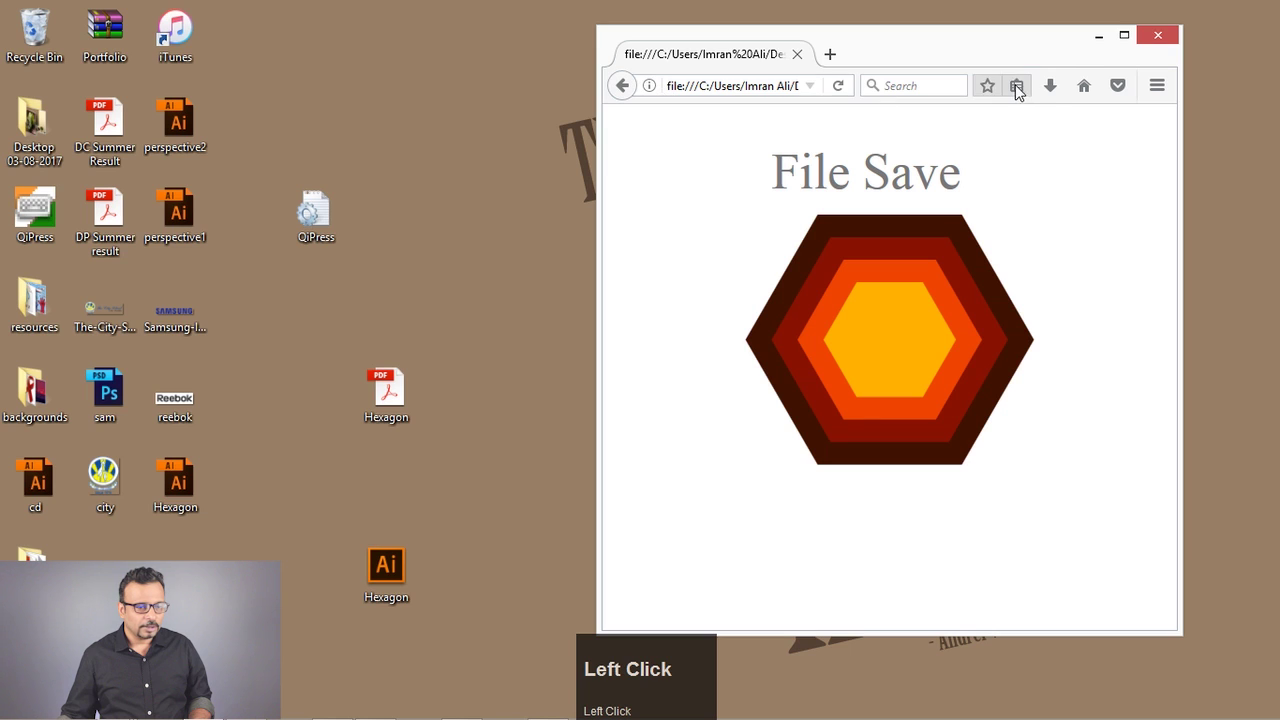
Step: Reload Firefox to show the red outer hexagon and move the window toward centre
click(848, 91)
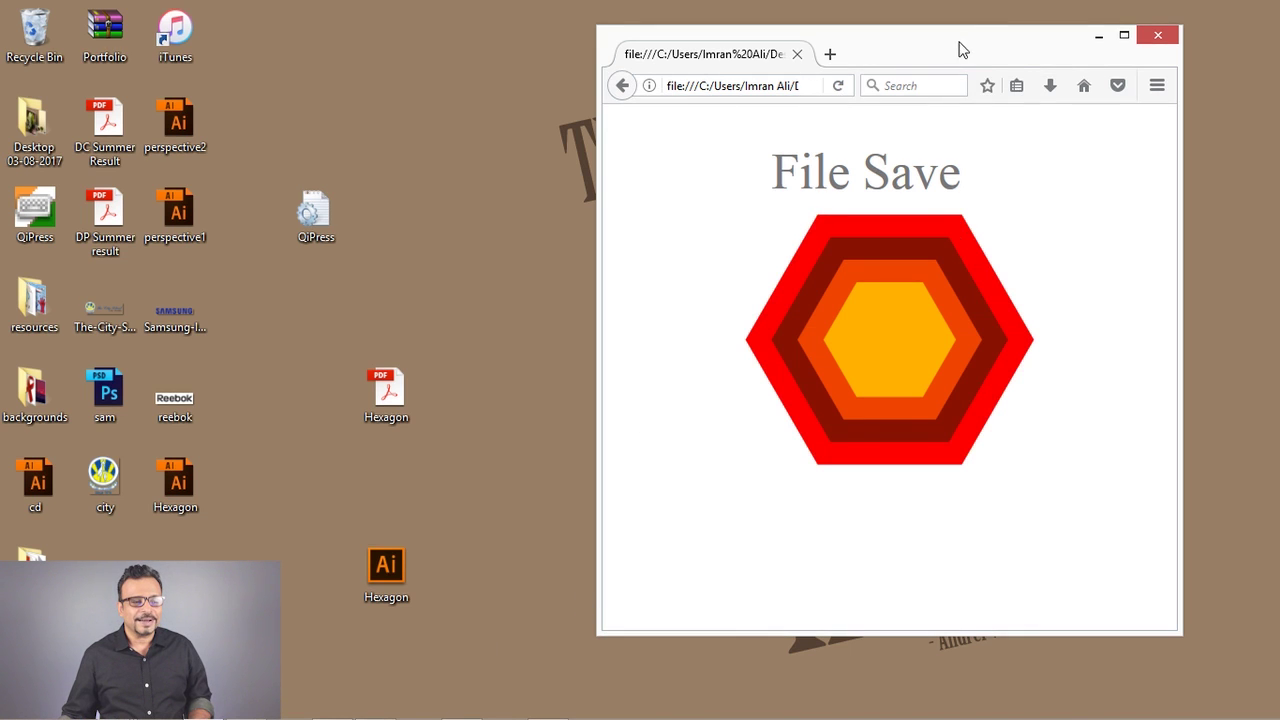
drag(970, 41, 716, 47)
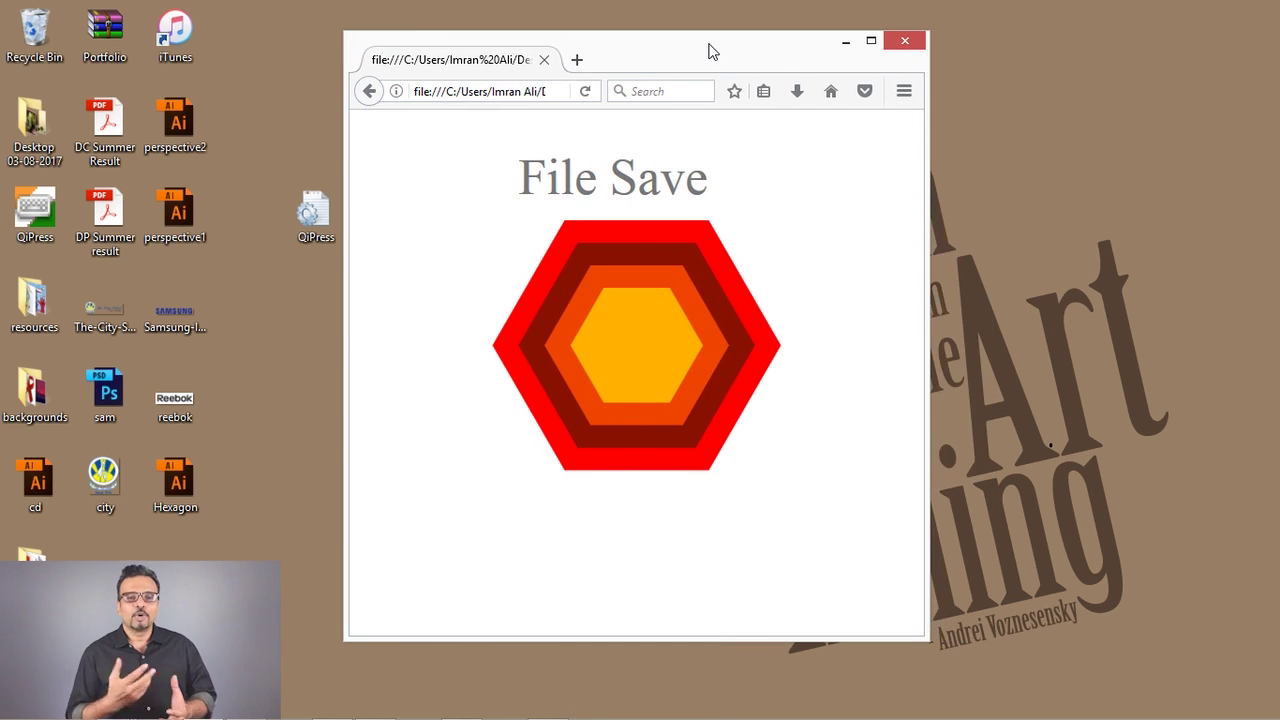